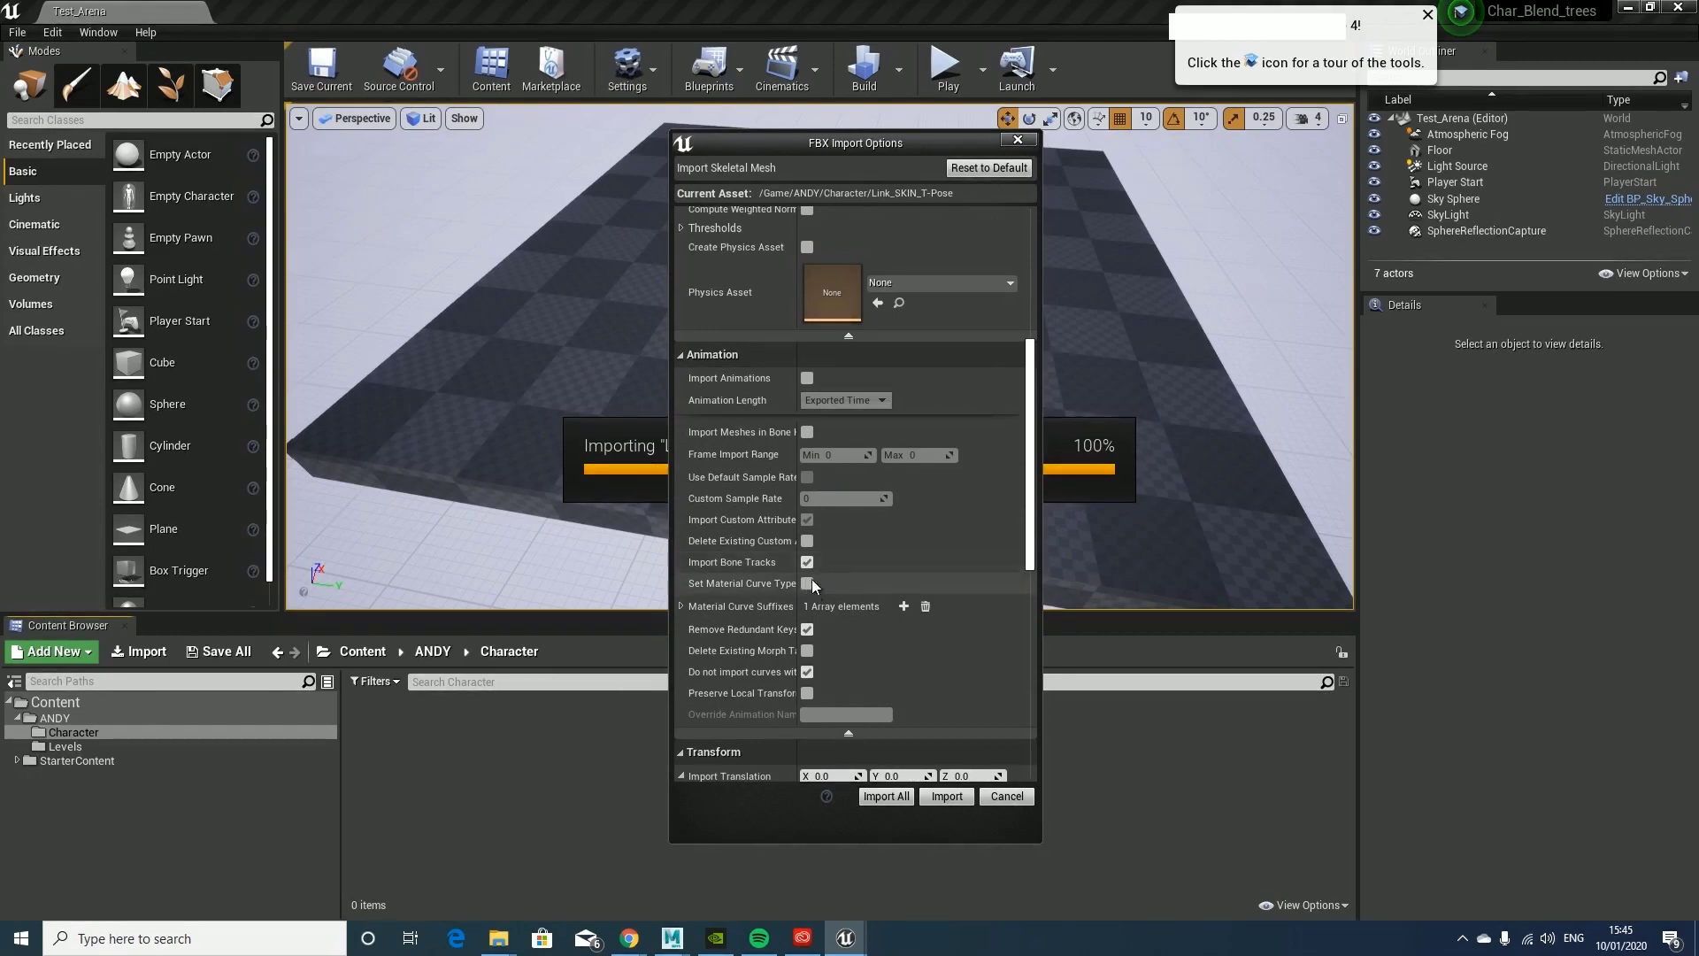
Step: Import Link_SKIN_T-Pose with Import All and drag it from the Character folder into the viewport
{"action": "left_click", "coordinate": [819, 571]}
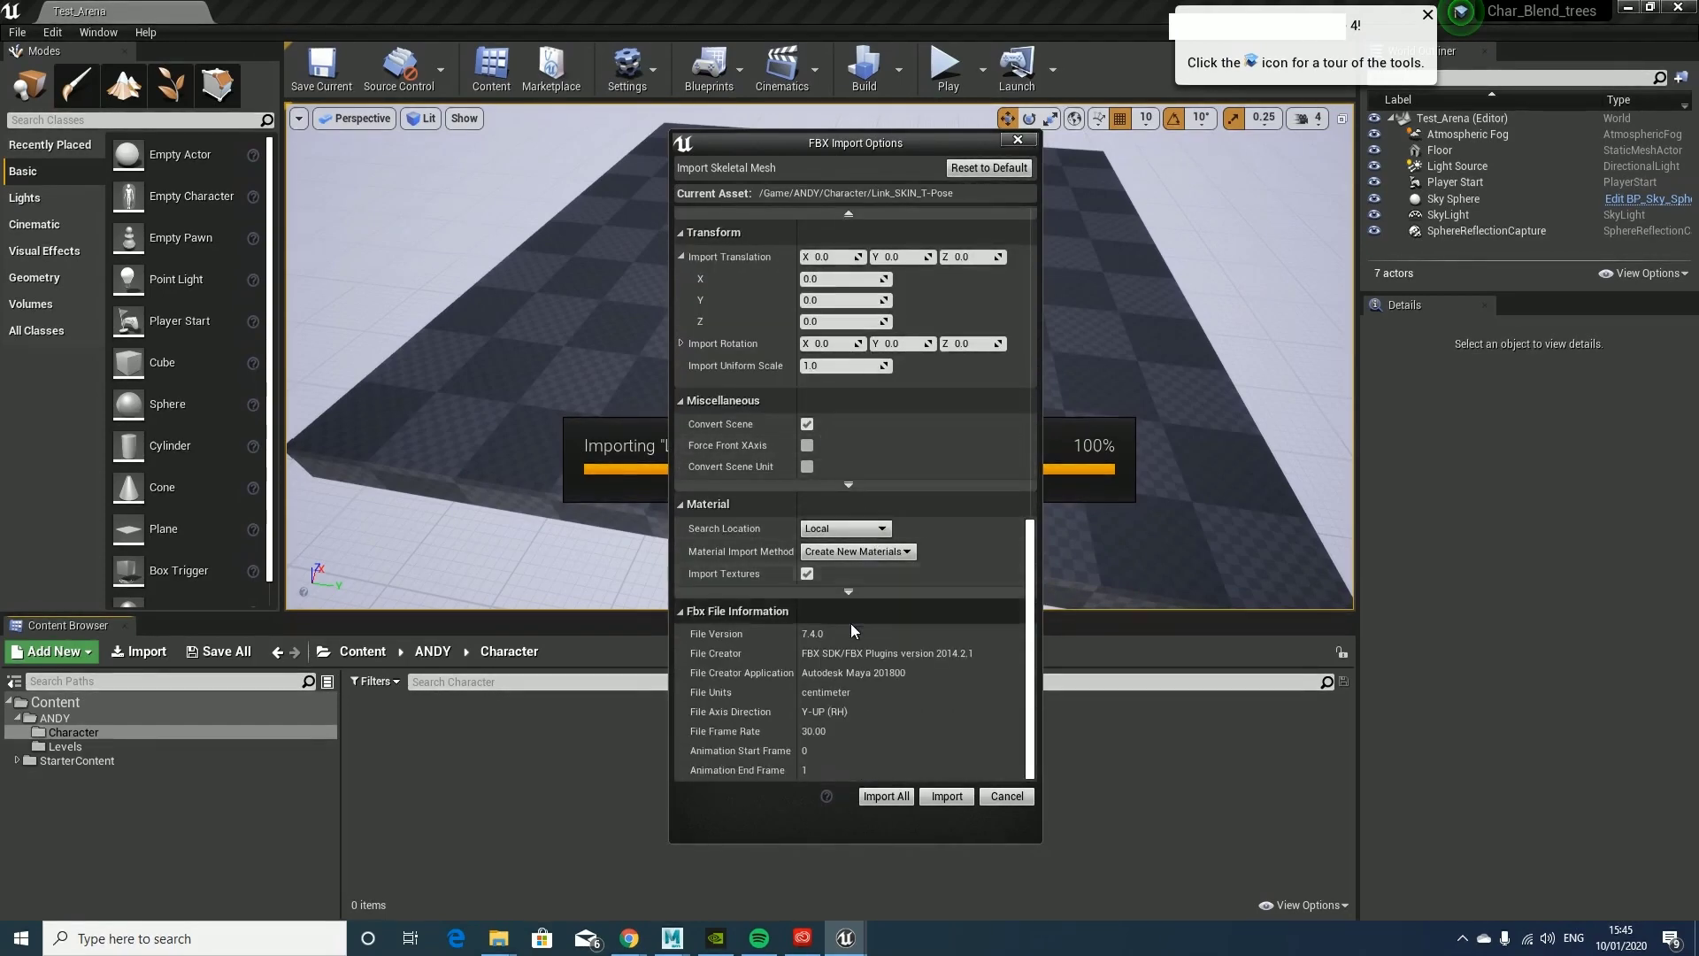
{"action": "left_click", "coordinate": [949, 801]}
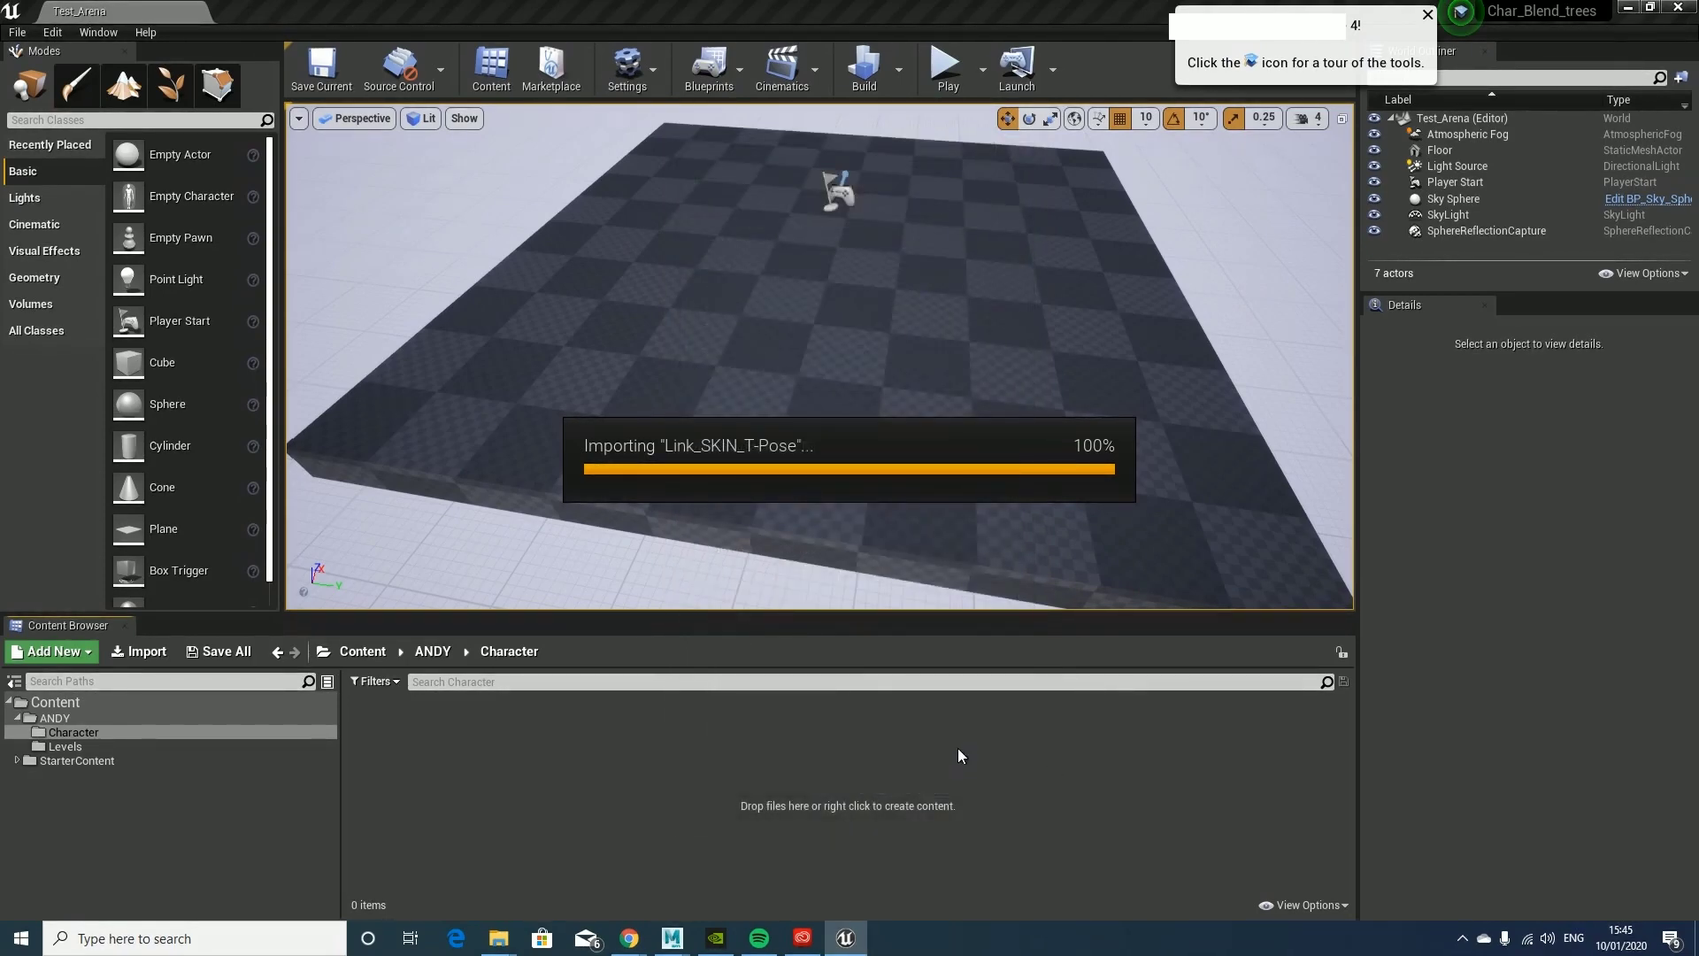
{"action": "key", "text": "alt+F9"}
{"action": "left_click", "coordinate": [431, 725]}
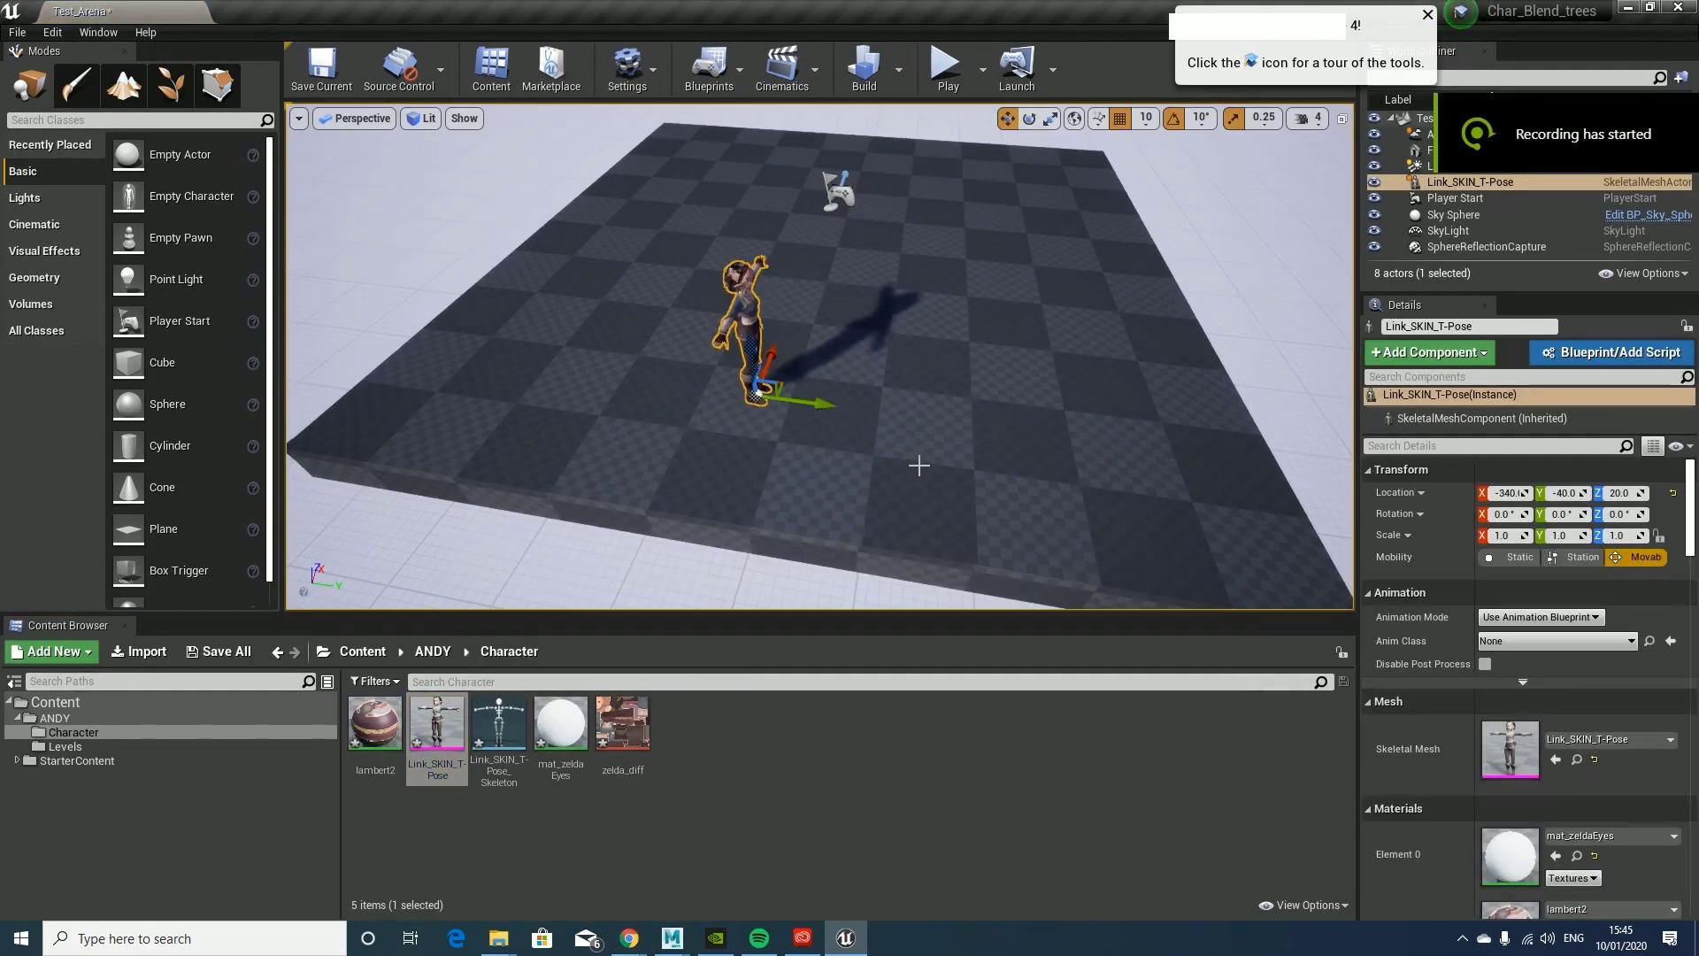
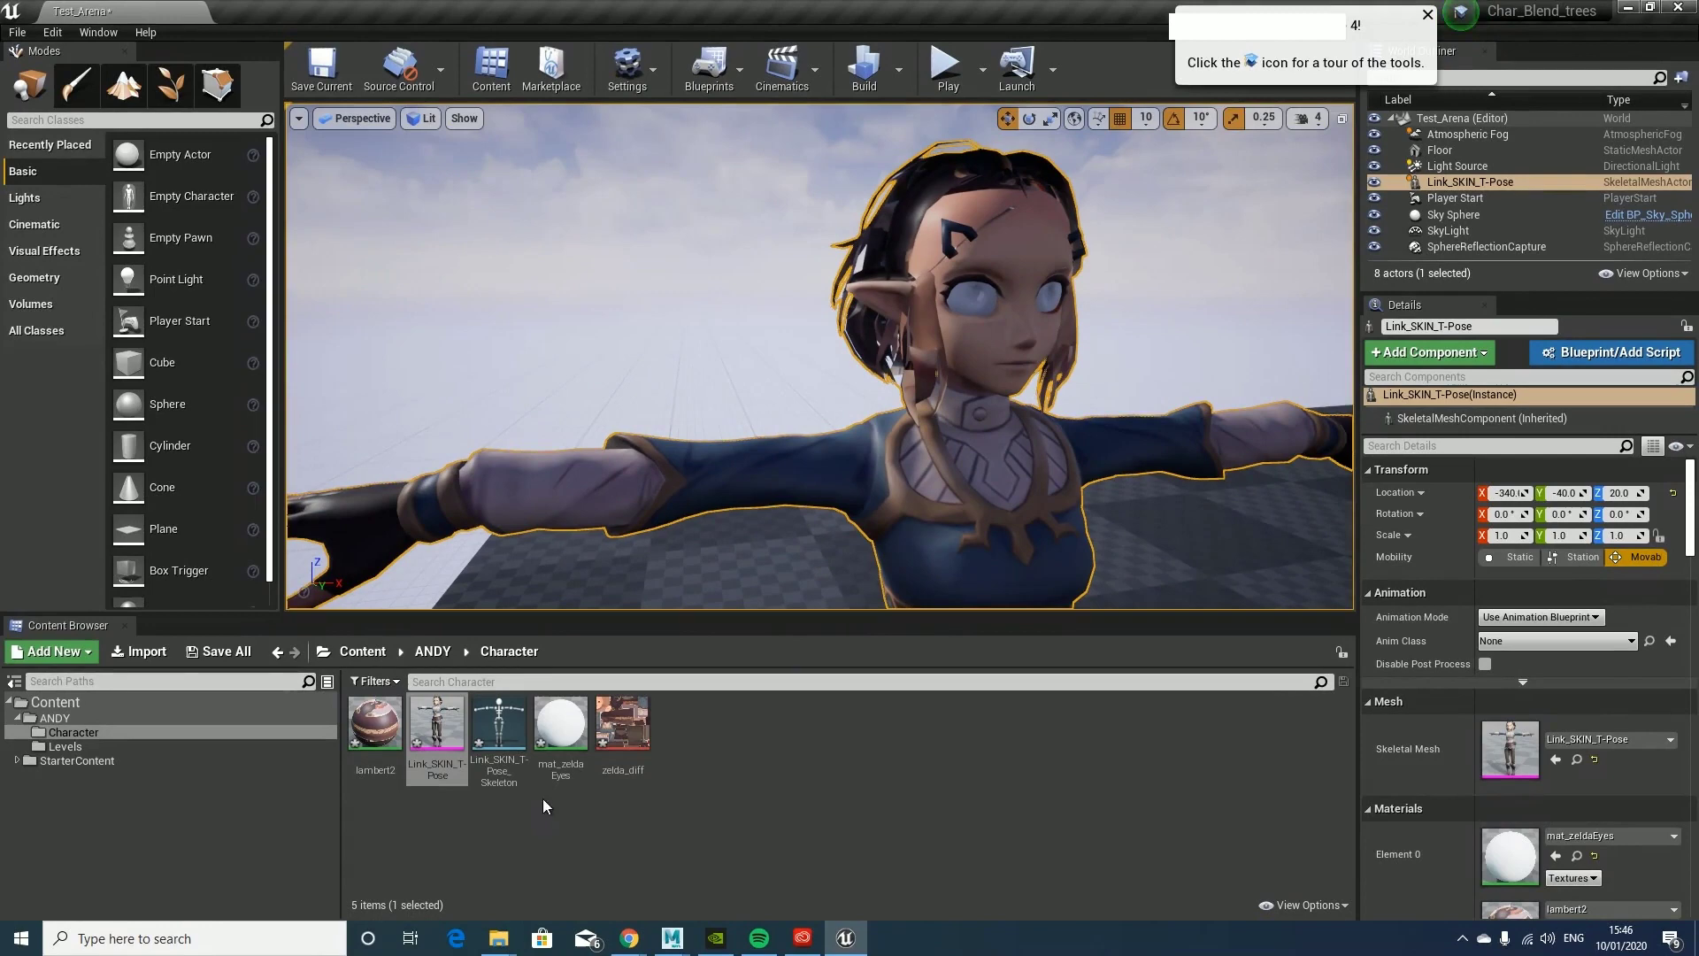
Step: Create zelda_Mat from zelda_diff, try lambert2 in Element 0, then restore mat_zeldaEyes
{"action": "left_click", "coordinate": [638, 726]}
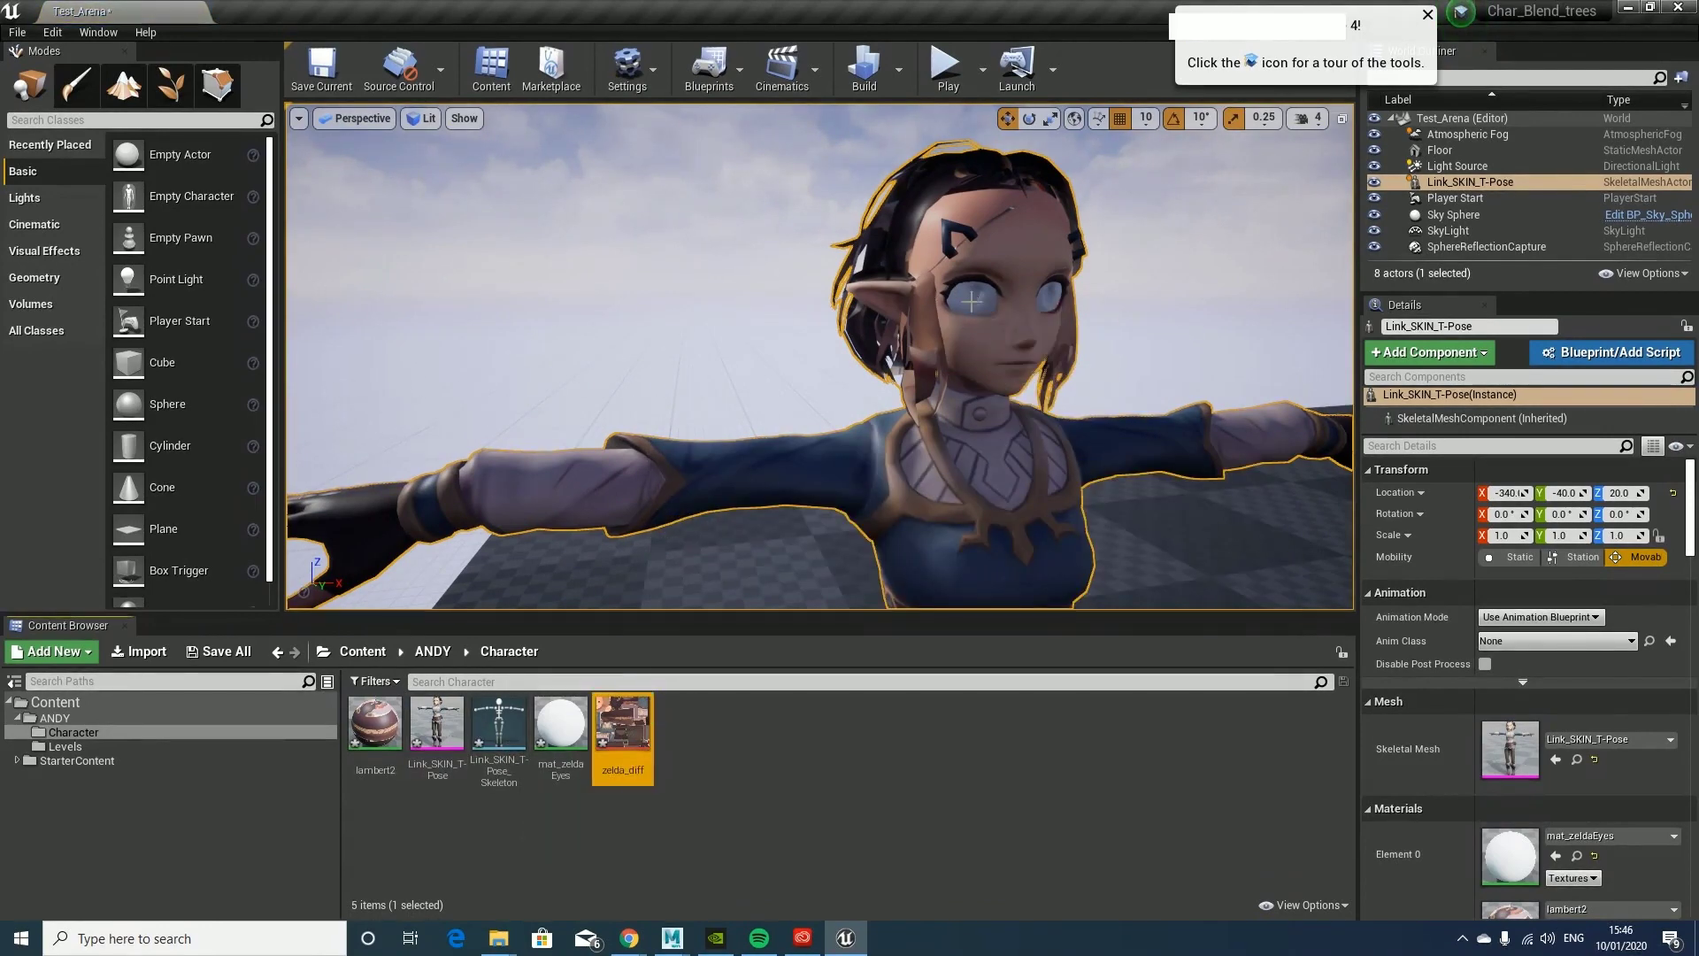
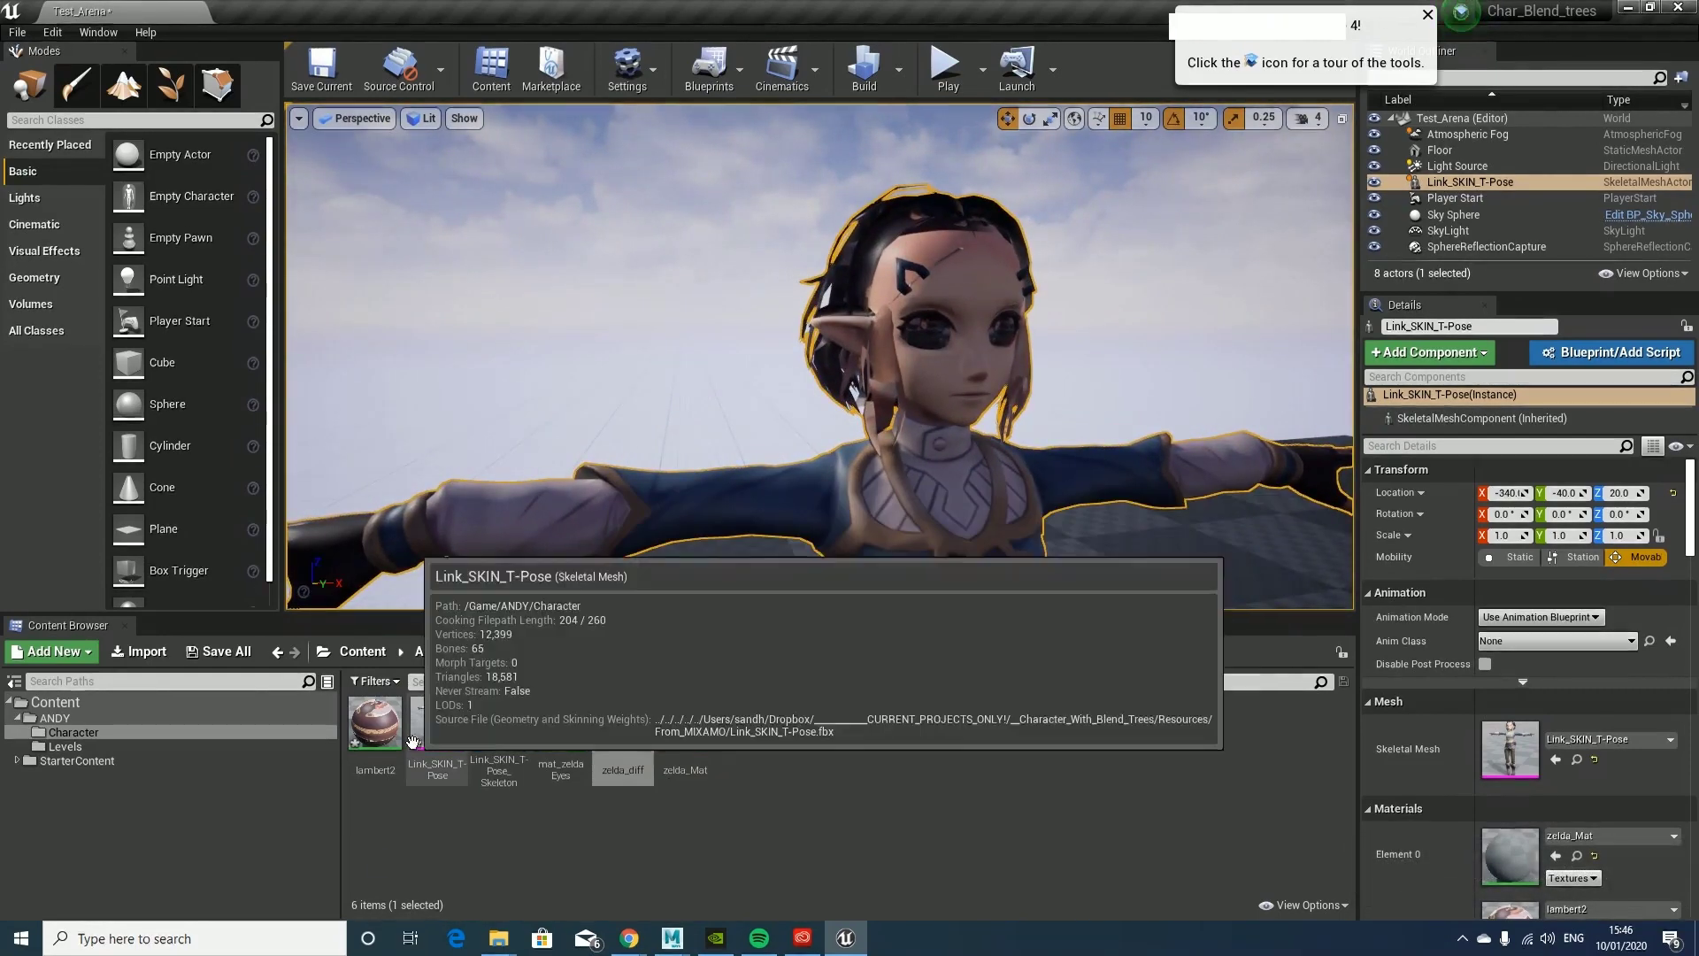
{"action": "left_click", "coordinate": [386, 731]}
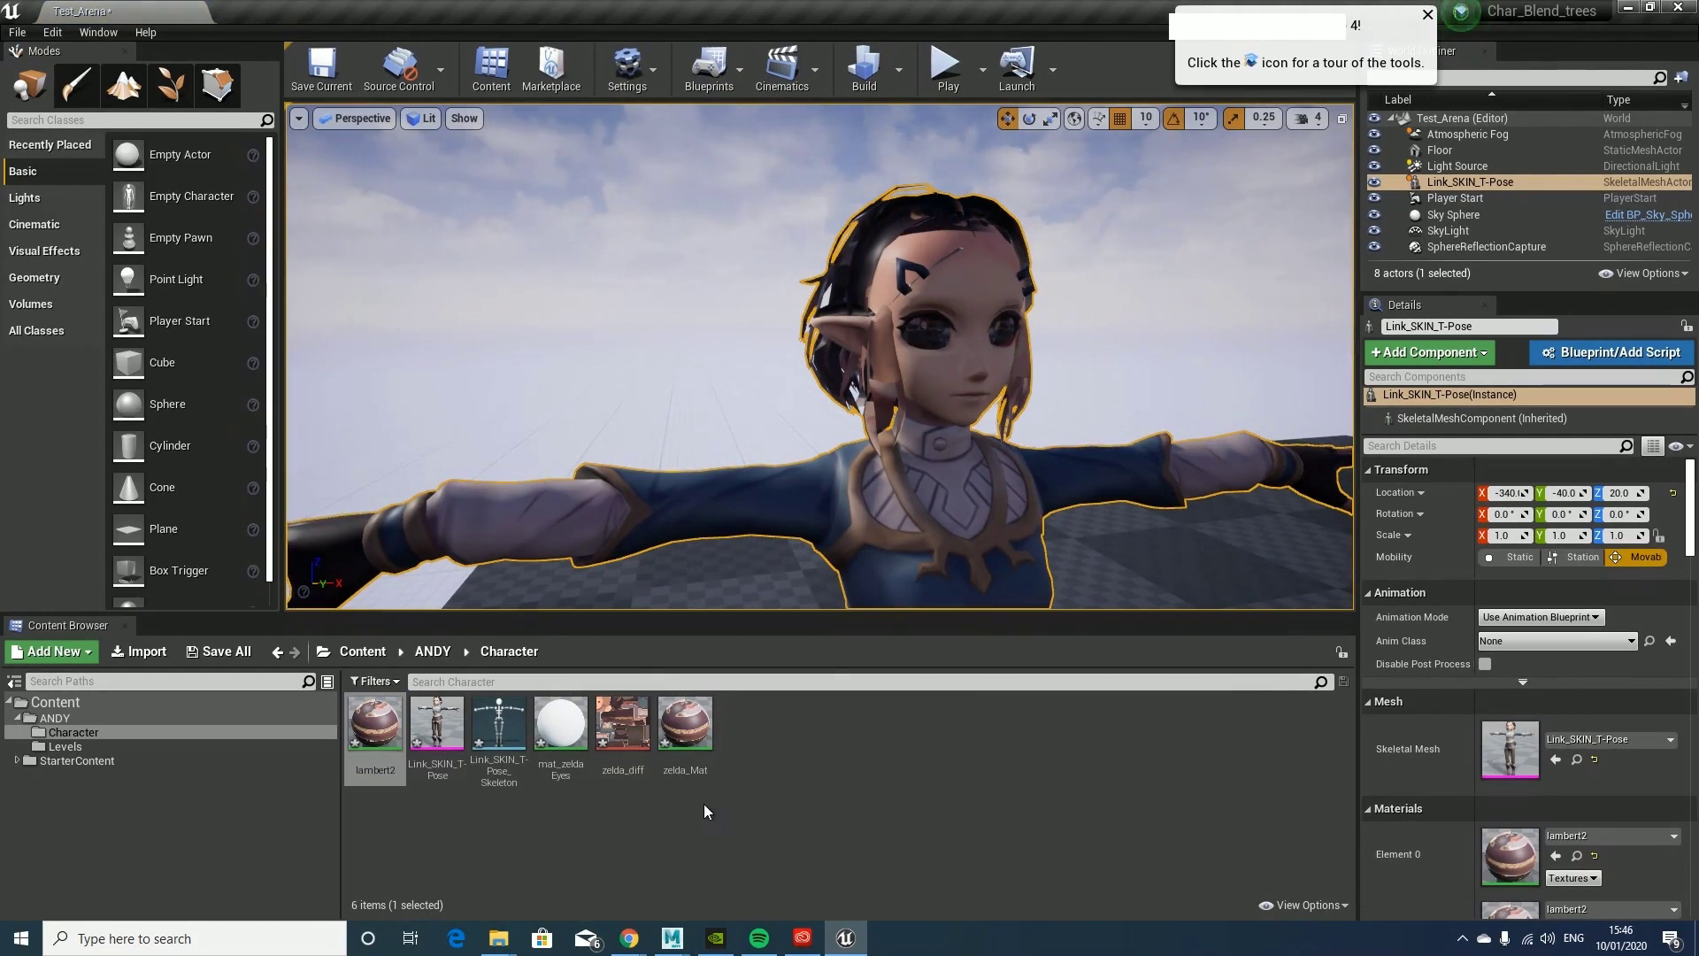
{"action": "left_click", "coordinate": [567, 754]}
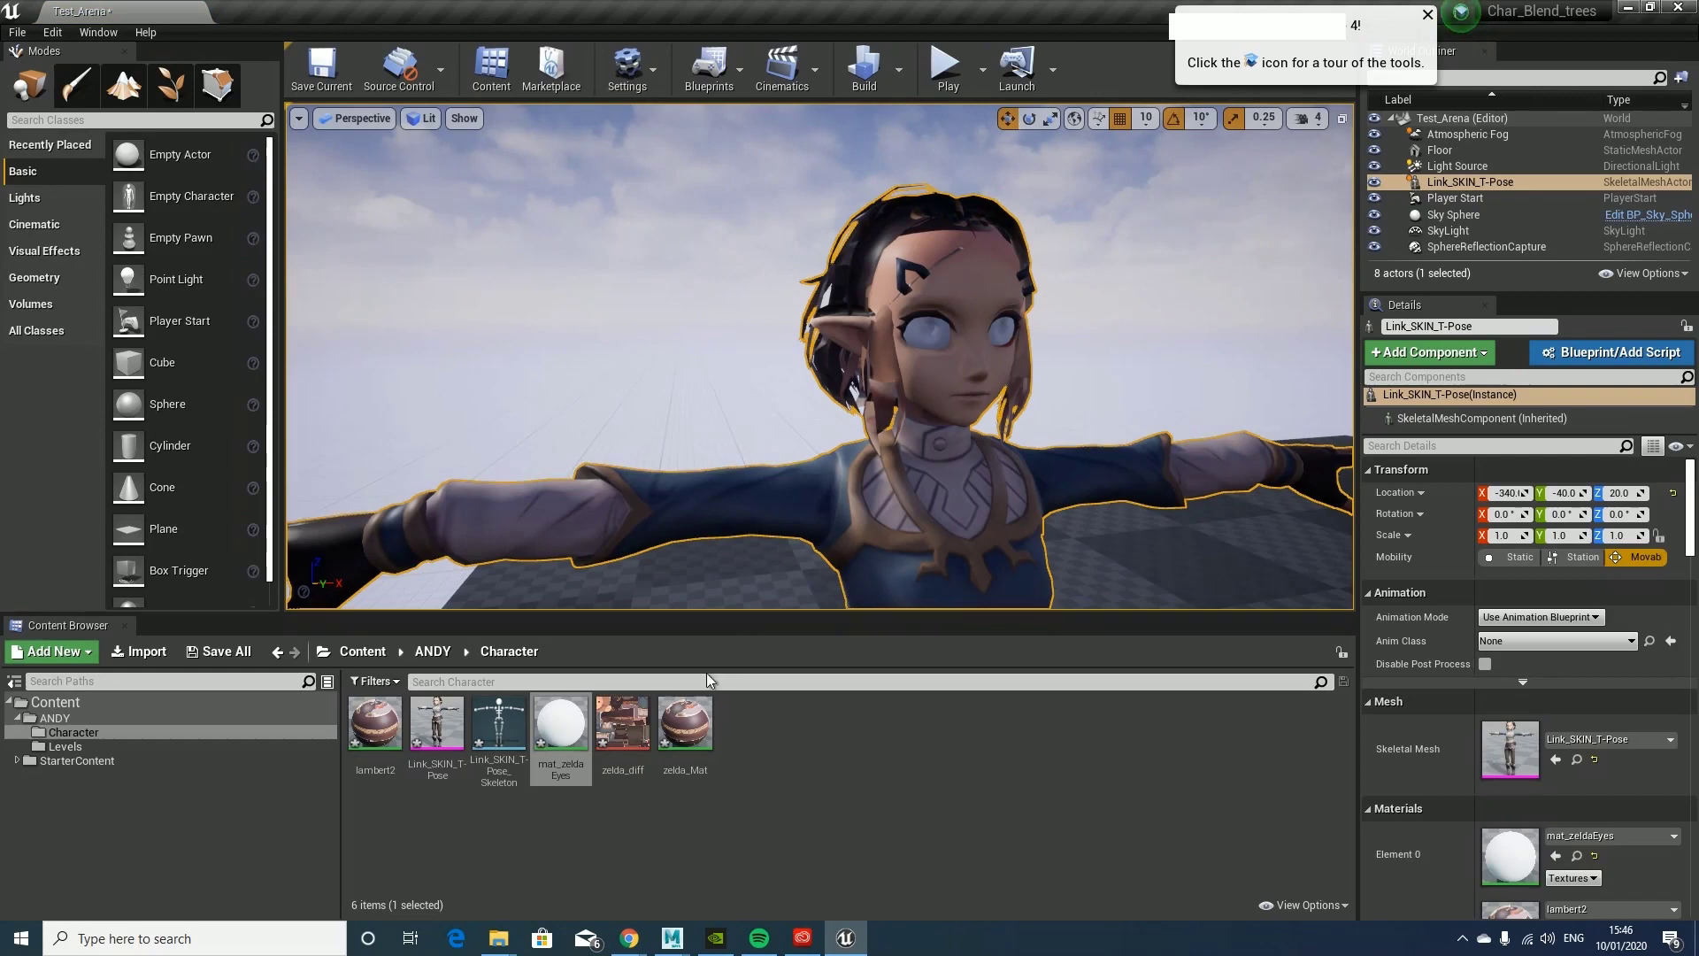
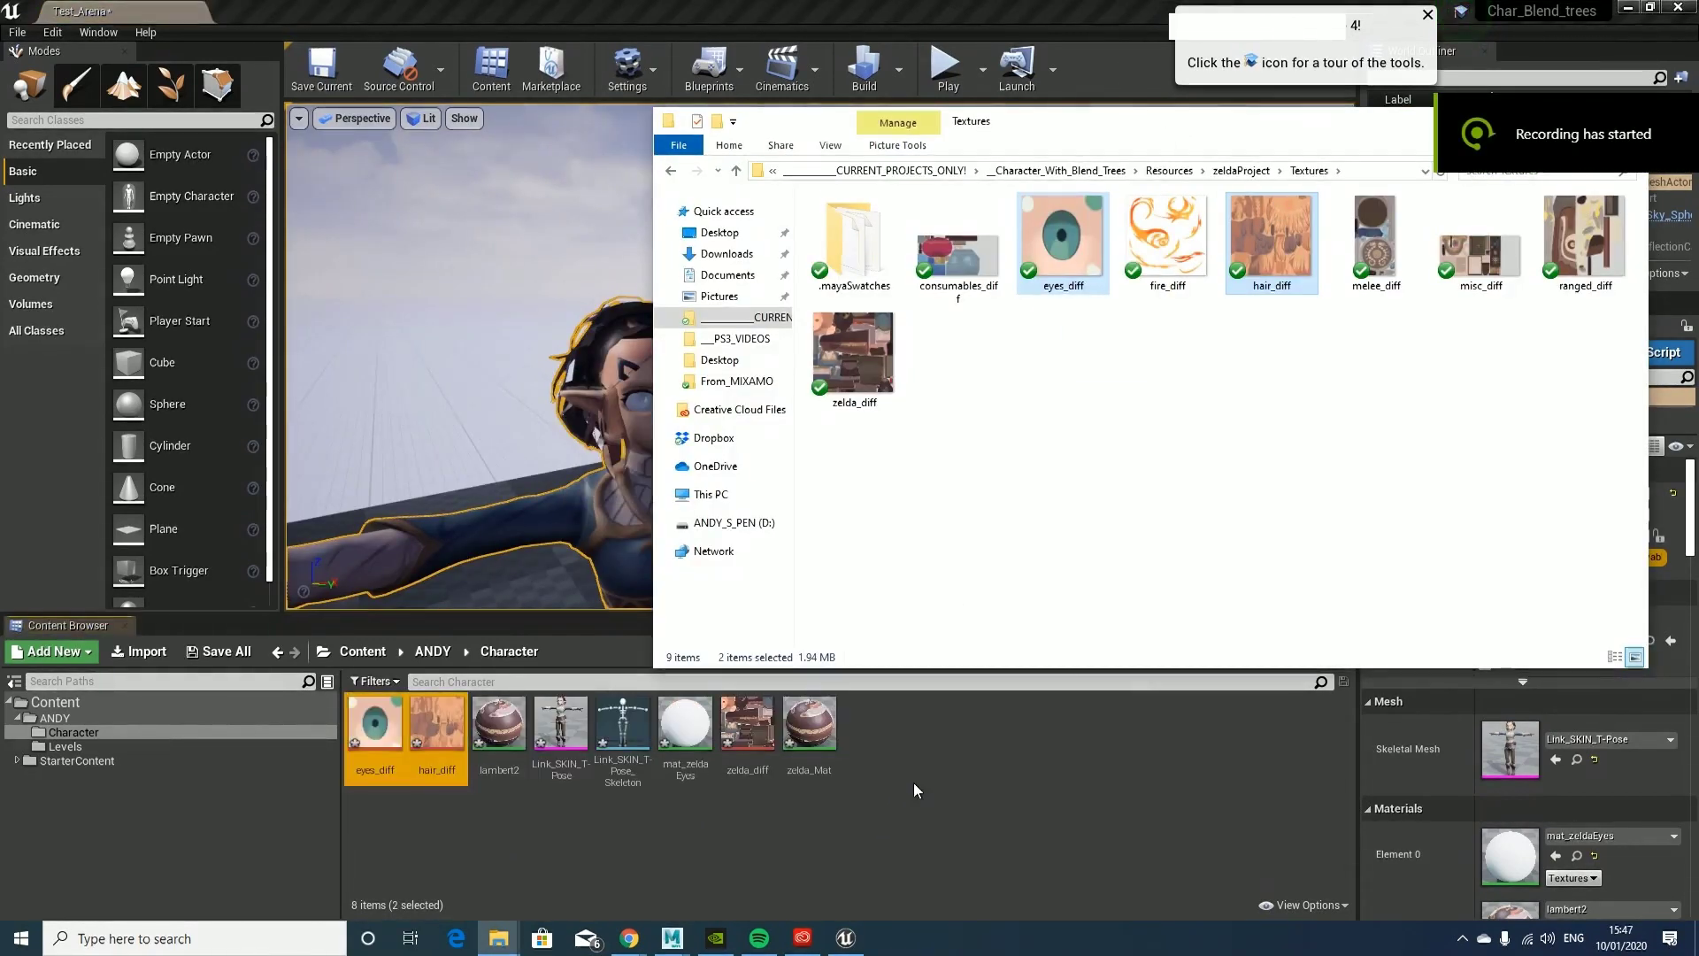
Step: Drag eyes_diff and hair_diff from the Textures folder into the Content Browser and return to the editor
{"action": "left_click", "coordinate": [1248, 131]}
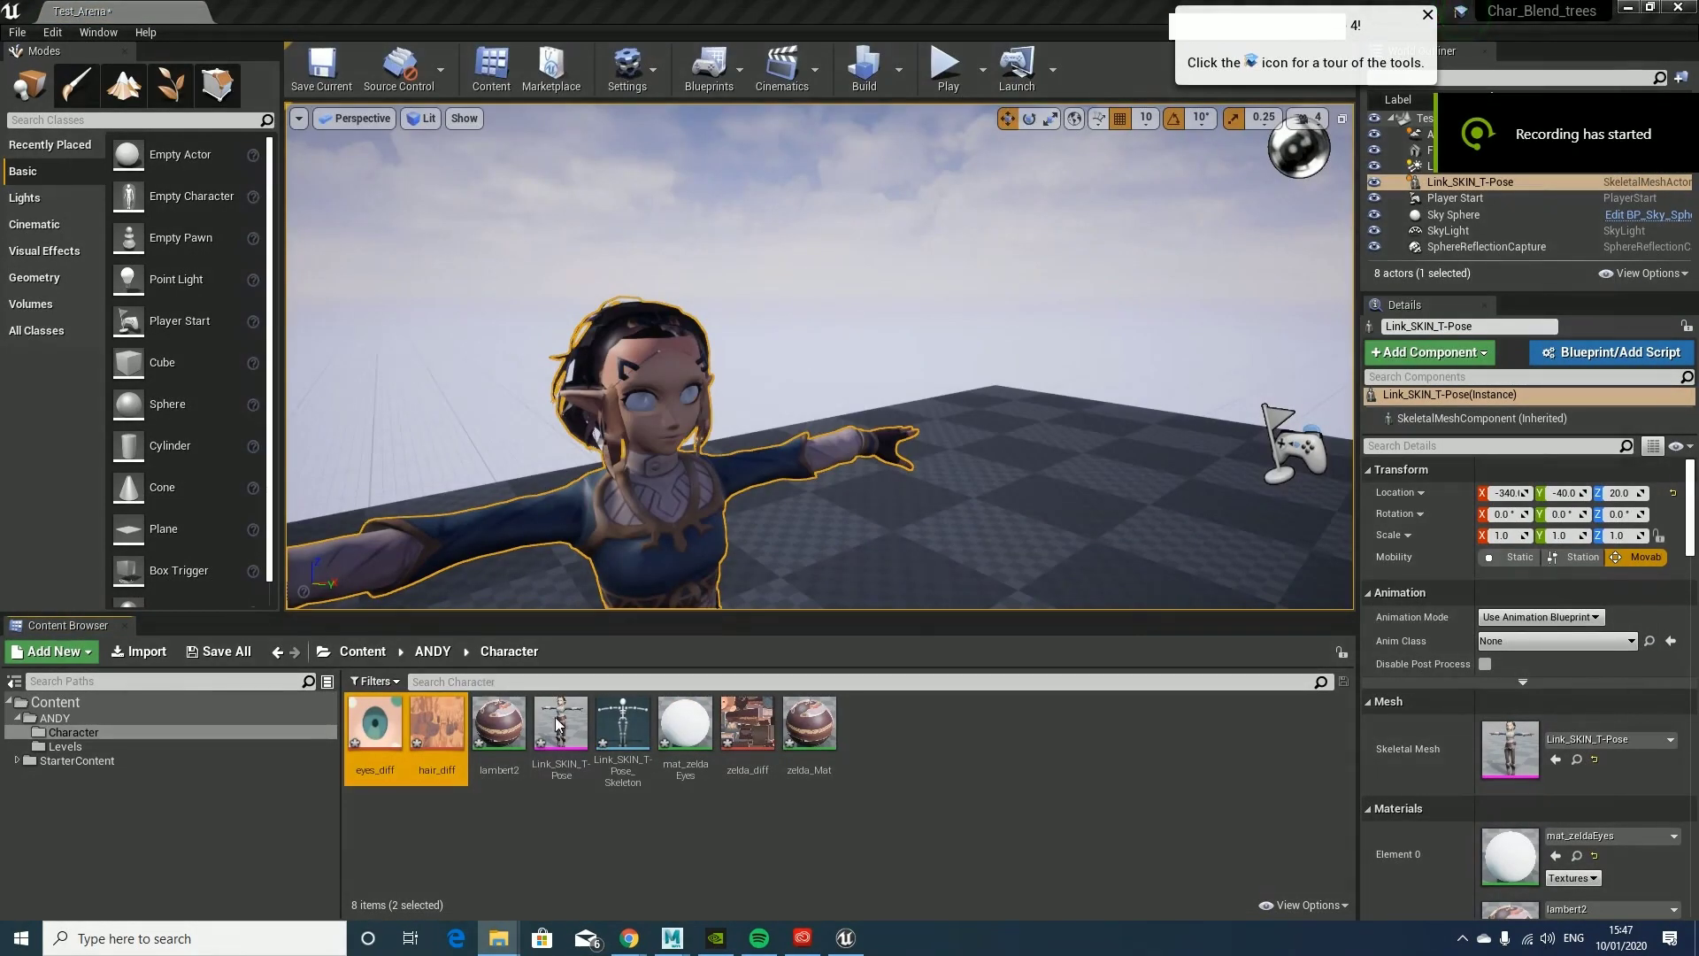